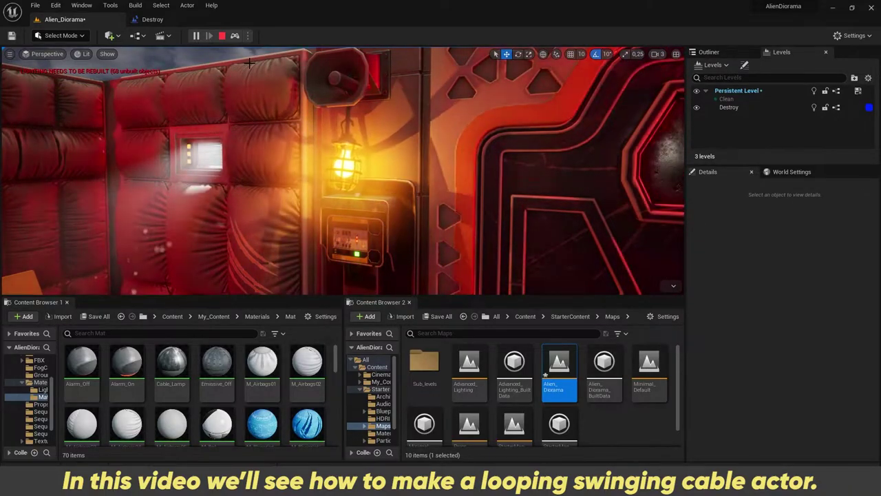
- Bring up the Level Blueprint graph from the level editor toolbar
click(221, 41)
click(167, 22)
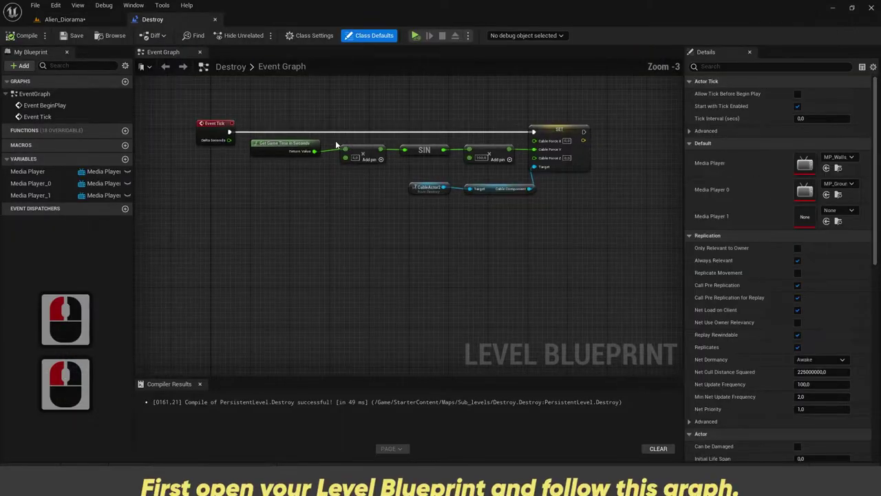
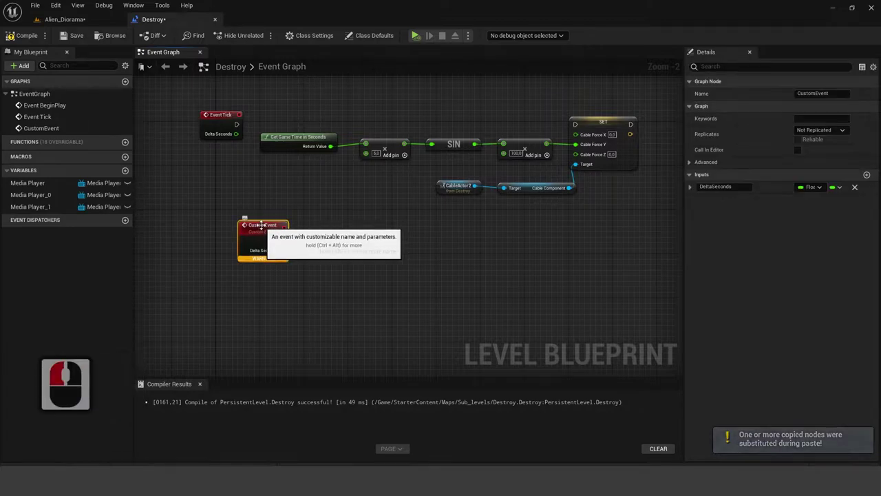
key(ctrl+c)
key(ctrl+v)
- Break Event Tick's exec link to the SET node and return to the Alien_Diorama viewport
right_click(225, 232)
click(225, 232)
key(Delete)
click(255, 206)
- Create a second reference to CableActor2 in the graph from the selected lamp cable actor
right_click(244, 243)
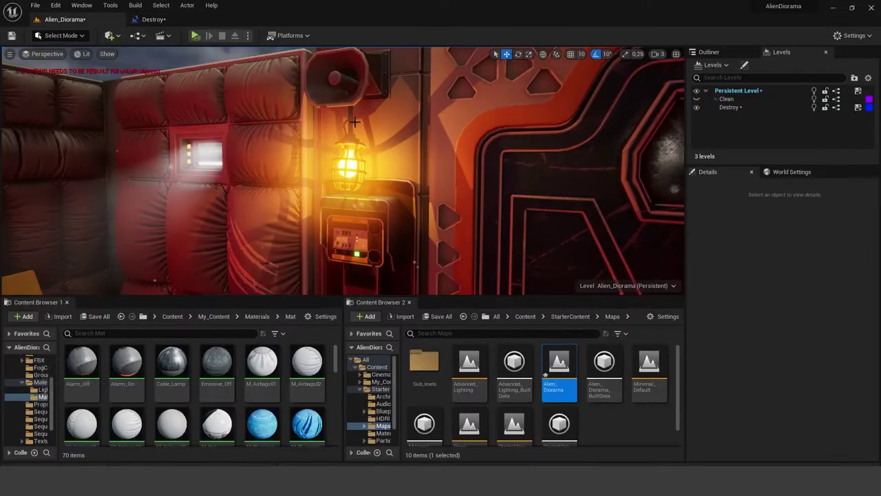
right_click(342, 485)
click(463, 483)
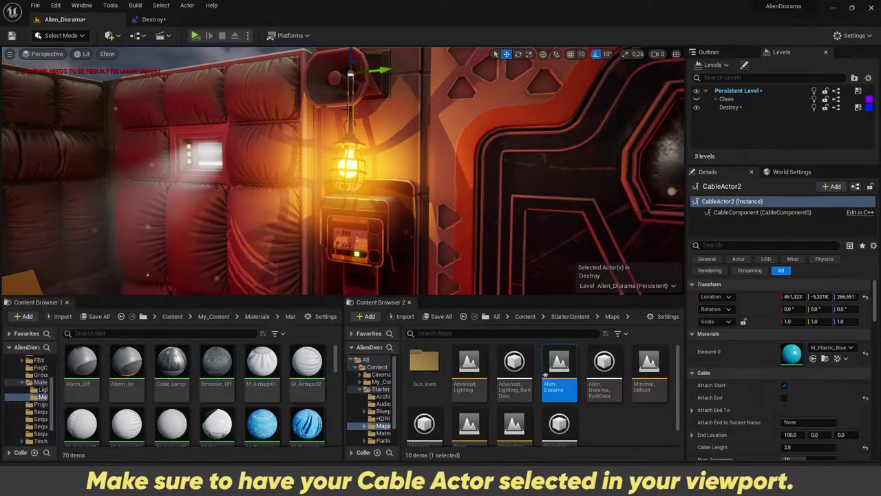
right_click(463, 484)
click(464, 483)
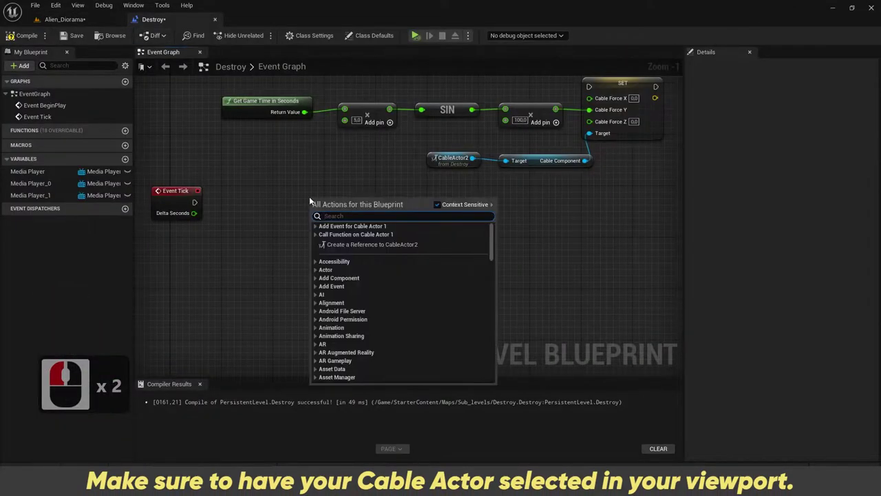
click(344, 244)
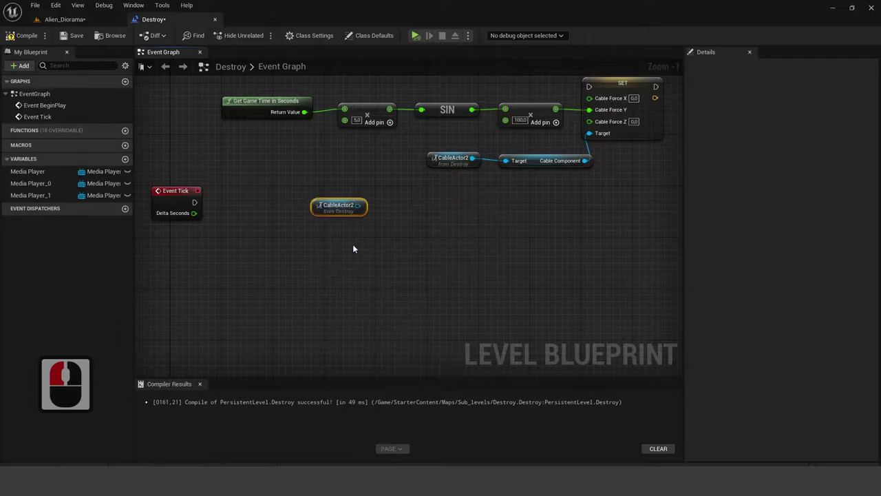
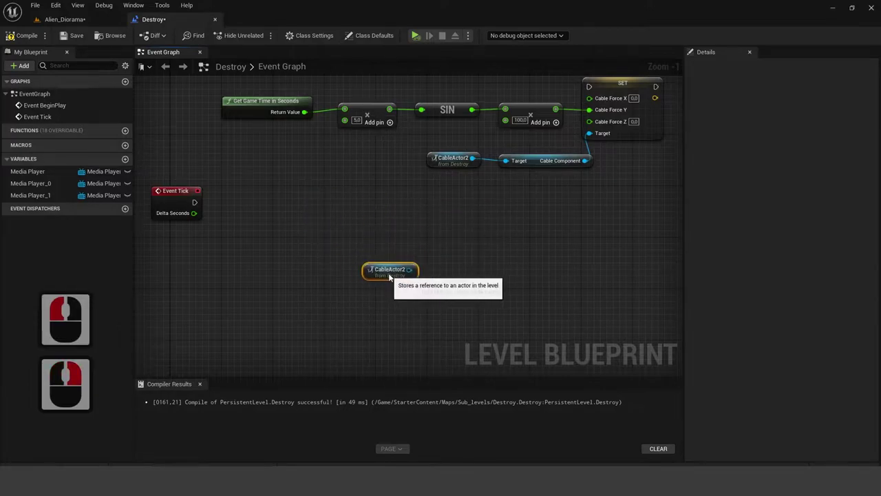
- Move the new CableActor2 node lower, below Event Tick
click(370, 239)
click(367, 235)
- Add a Get Game Time in Seconds node via the action search 'get ga'
right_click(252, 211)
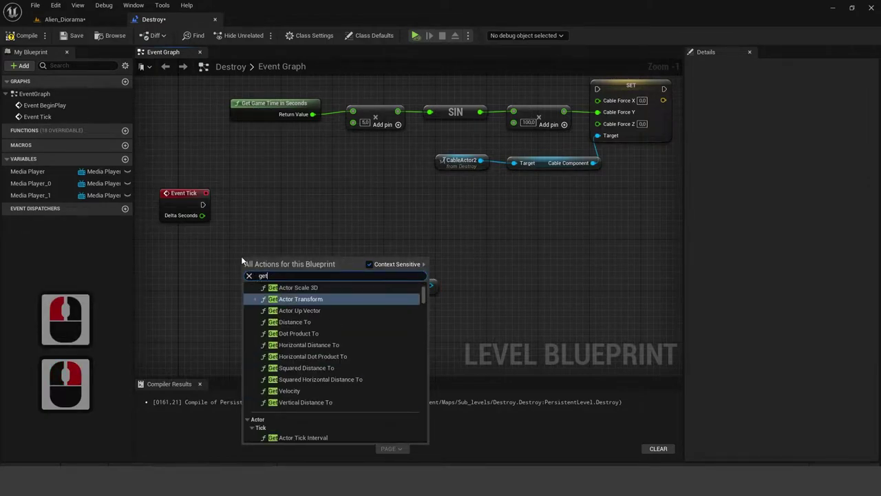
click(247, 258)
click(246, 259)
text(get ga)
key(Tab)
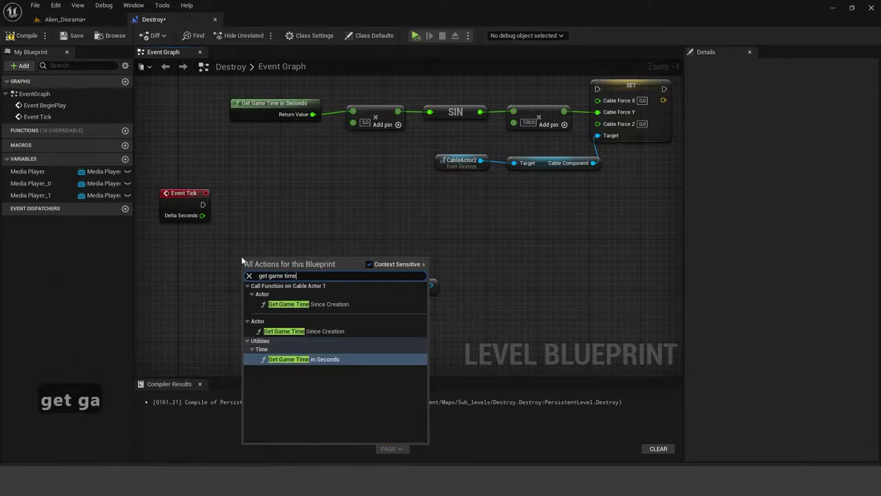
key(Return)
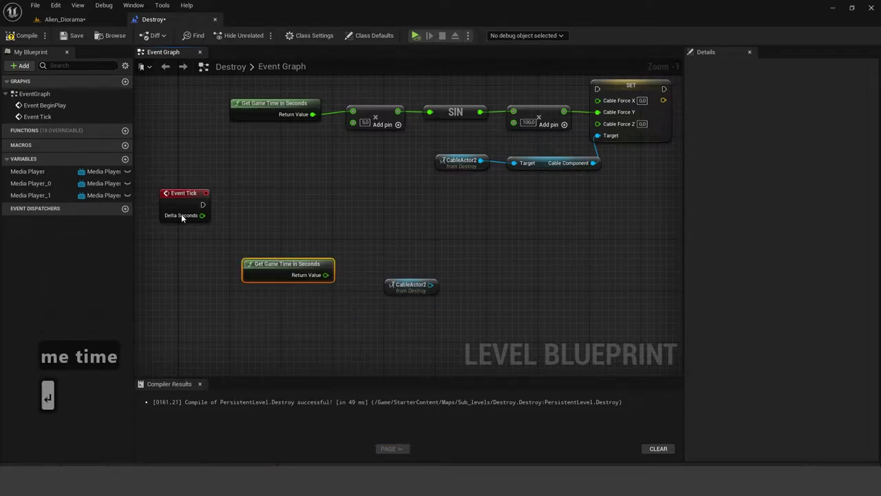
- Feed the game time Return Value into a Multiply node set to 5.0
click(276, 246)
click(344, 215)
click(352, 245)
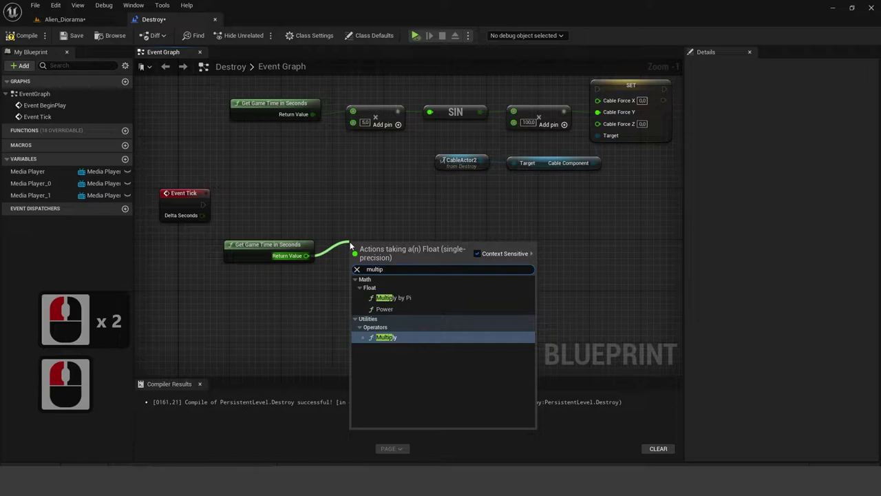
text(multip↵)
click(434, 282)
key(ctrl+a)
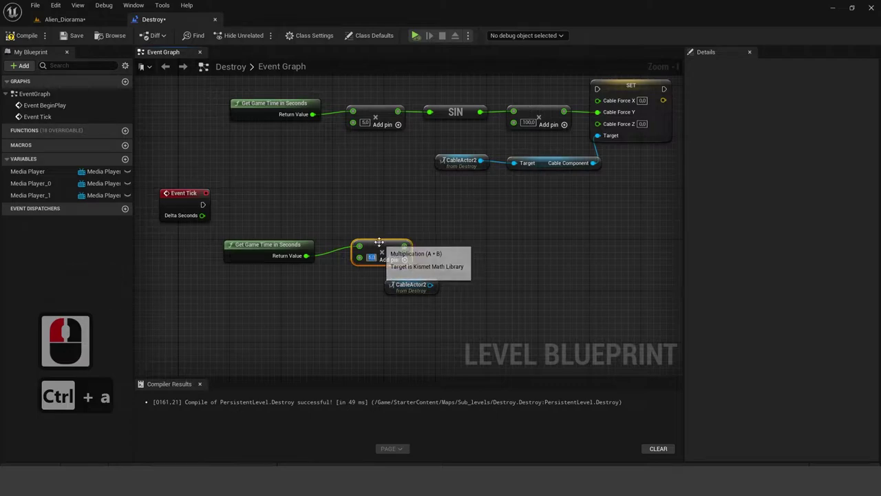
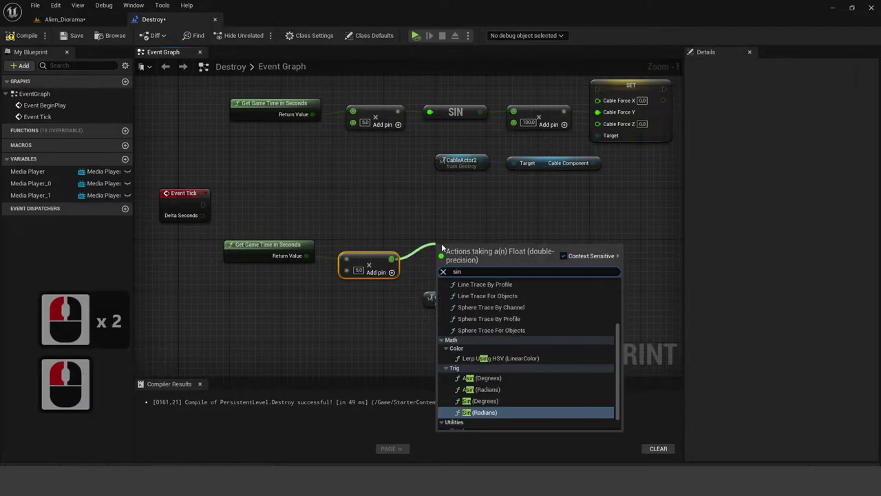
- Add a Sin (Radians) node after the multiply and place it beside it
click(493, 237)
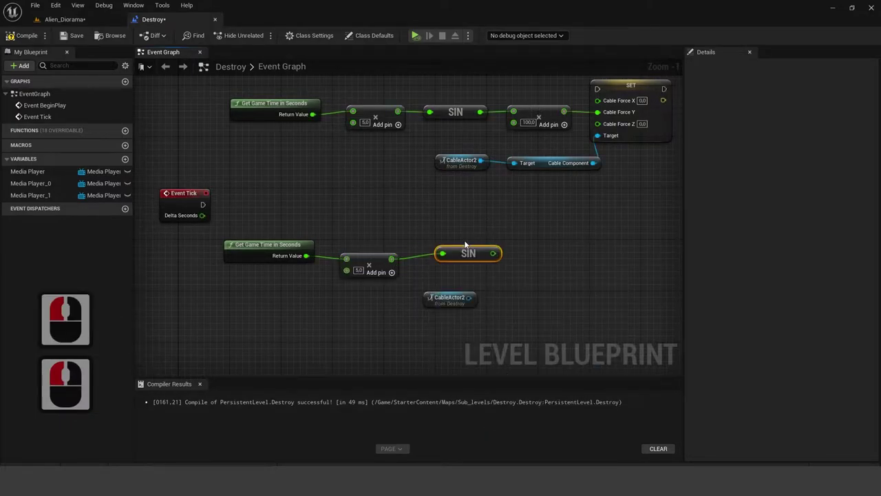
text(sin)
click(453, 244)
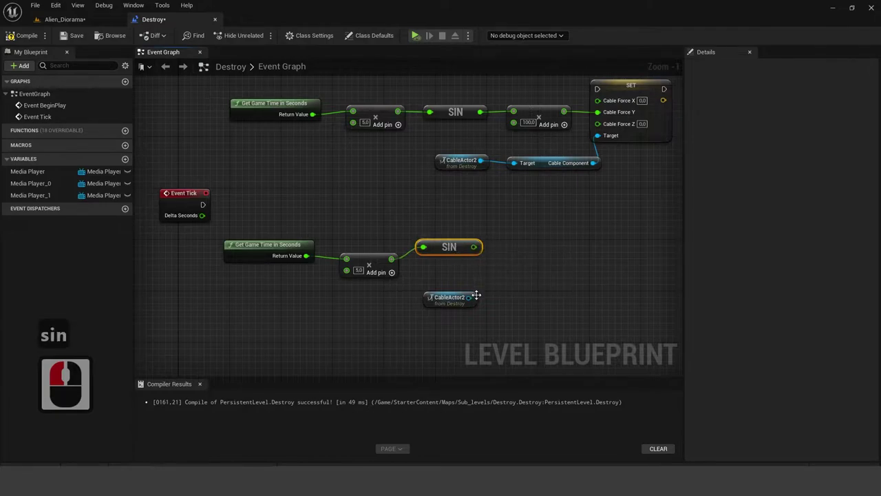
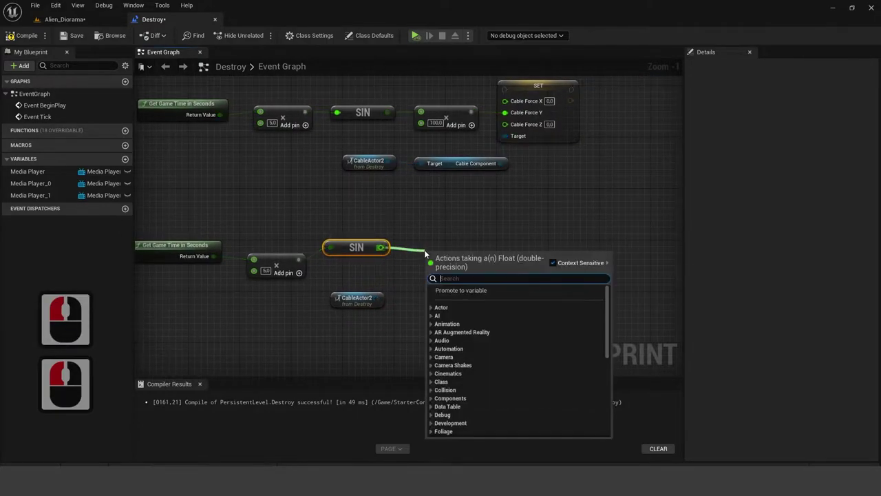
- Add a Multiply node fed by the SIN output
right_click(426, 255)
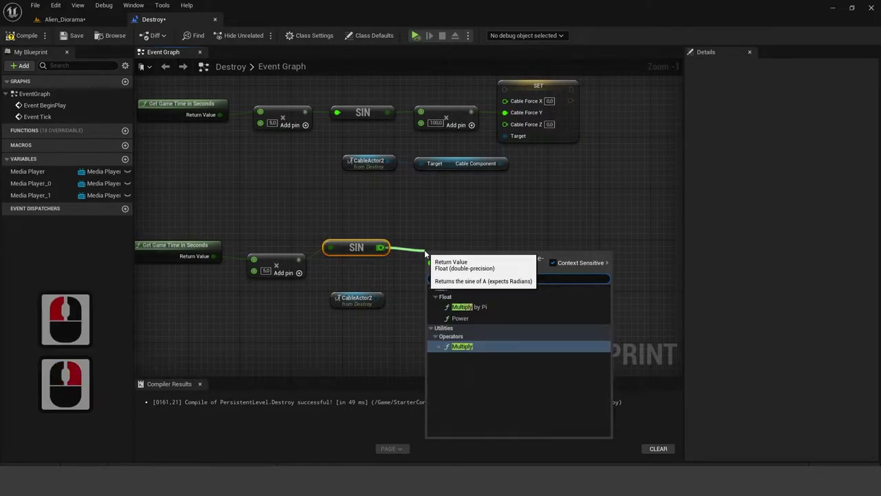
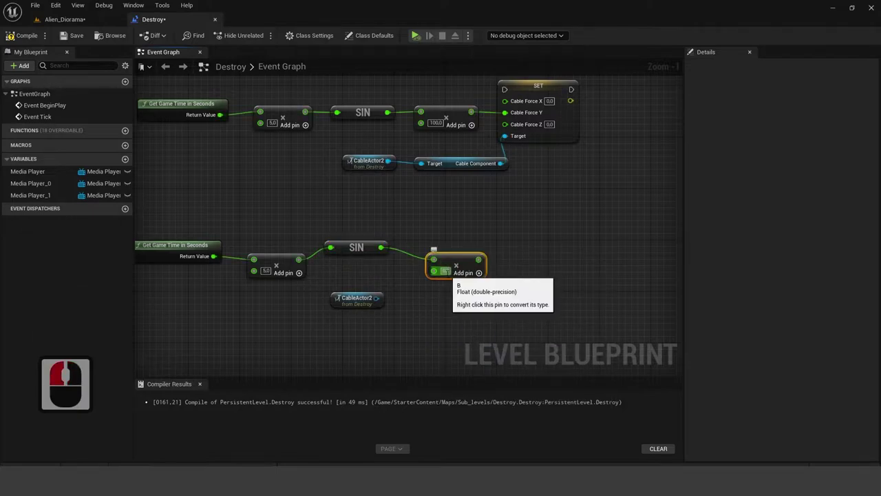
text(multiply)
click(509, 299)
- Set the new multiply's second input to 100.0
click(460, 297)
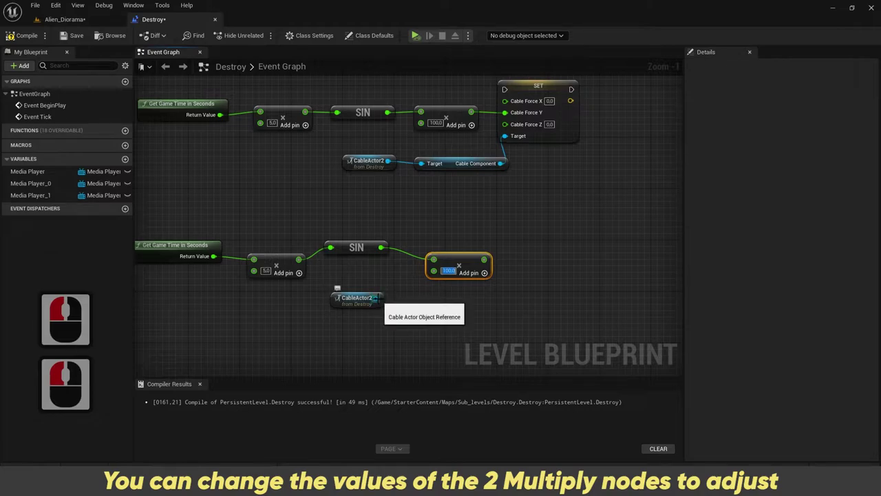
text(10 x 2 ↩)
click(278, 479)
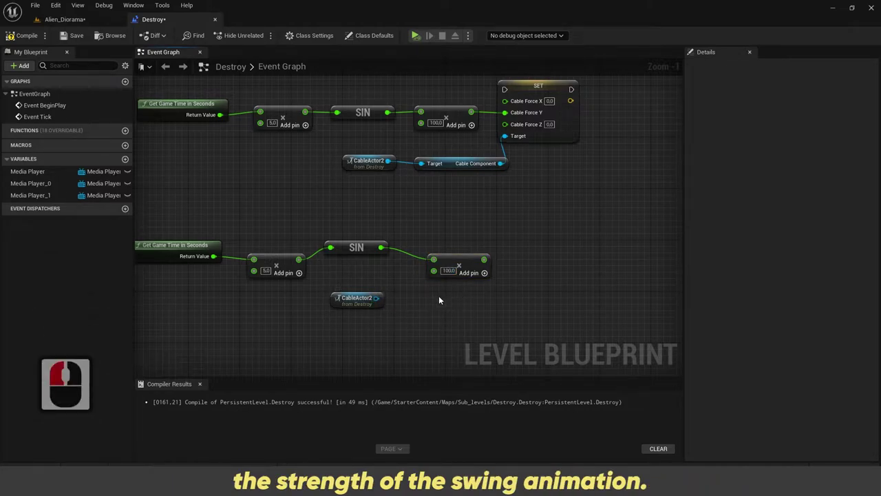
click(520, 272)
- Search 'set force' actions from CableActor2 with Context Sensitive off, then dismiss without adding
click(531, 295)
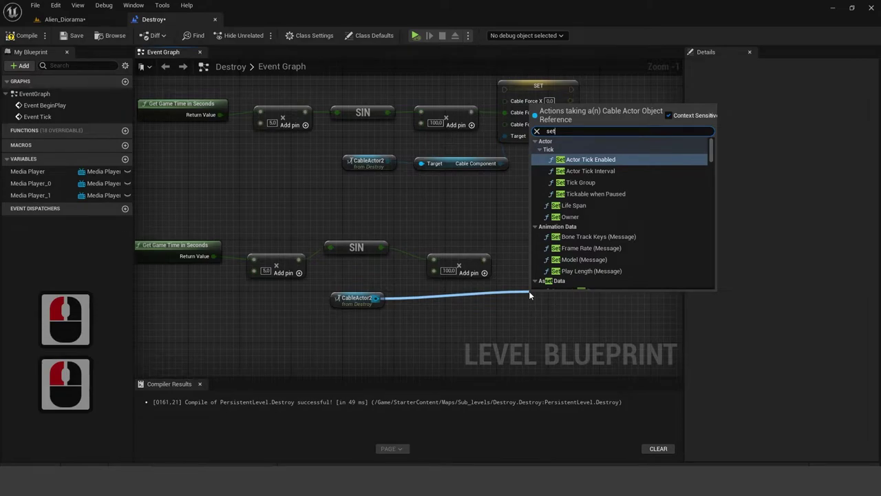
text(set)
click(535, 89)
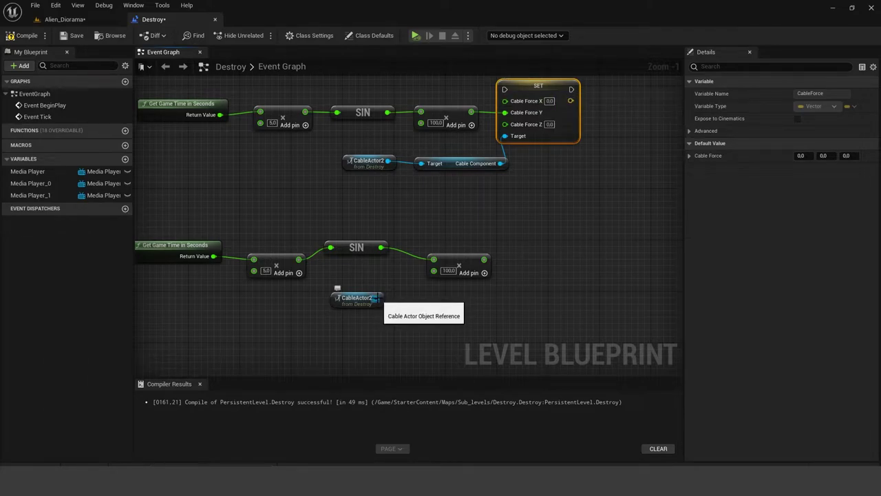
click(439, 306)
text(s)
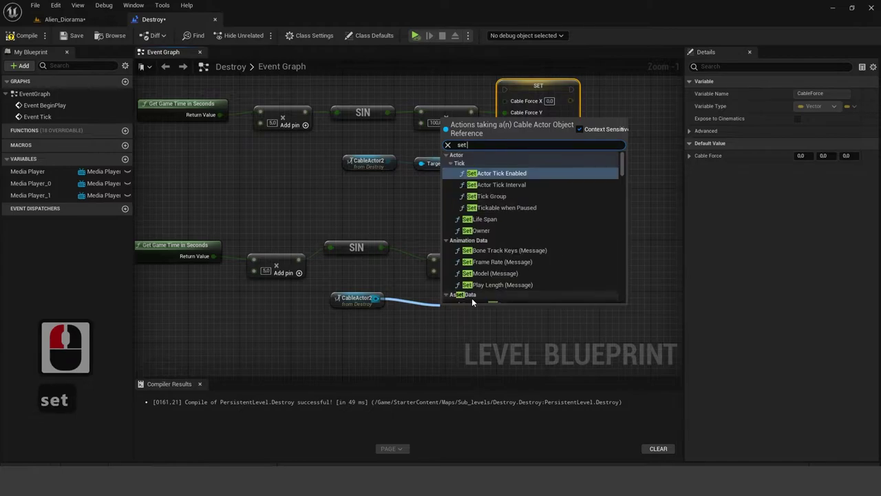
text(et fo)
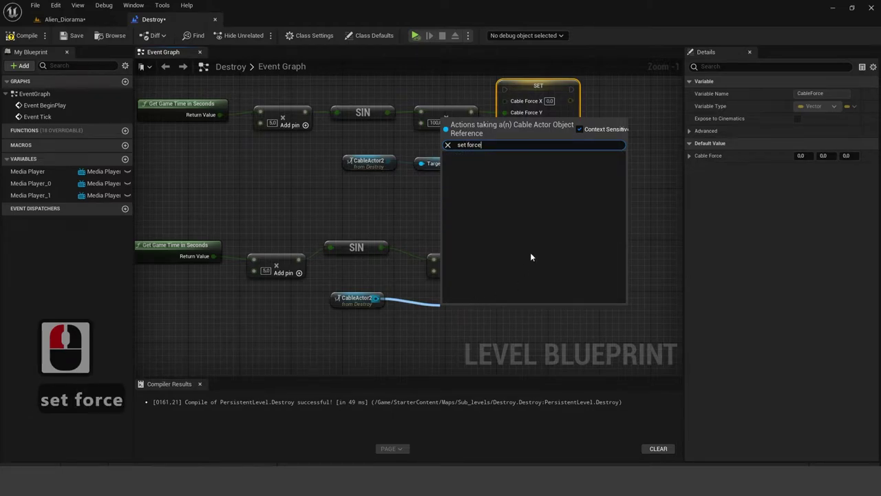
text(rce)
click(583, 128)
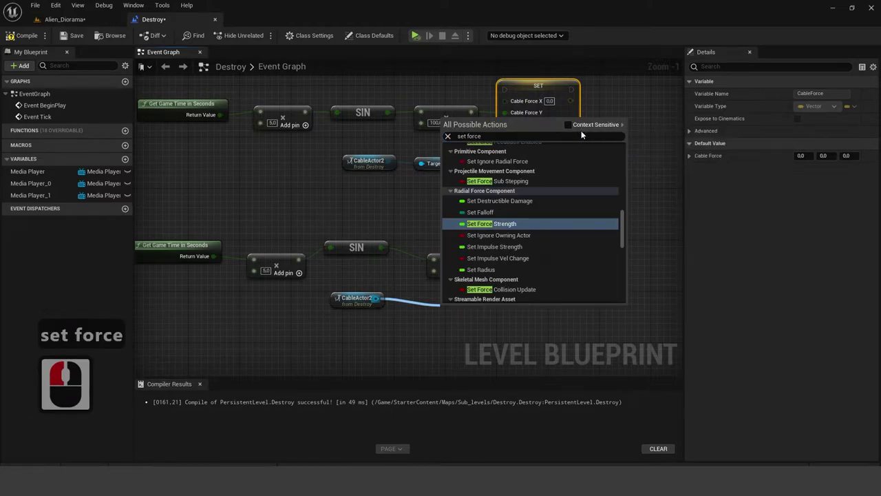
click(390, 310)
click(427, 300)
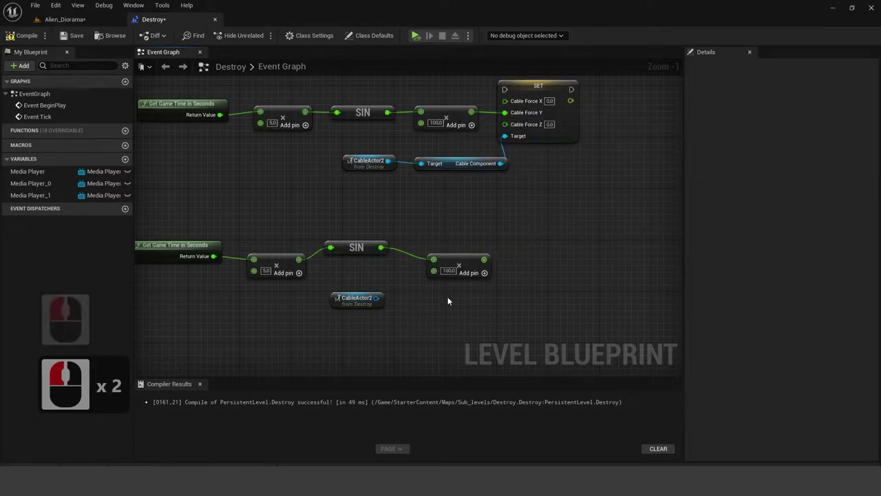
- Add a Set Cable Force node fed by the scaled sine value
click(519, 248)
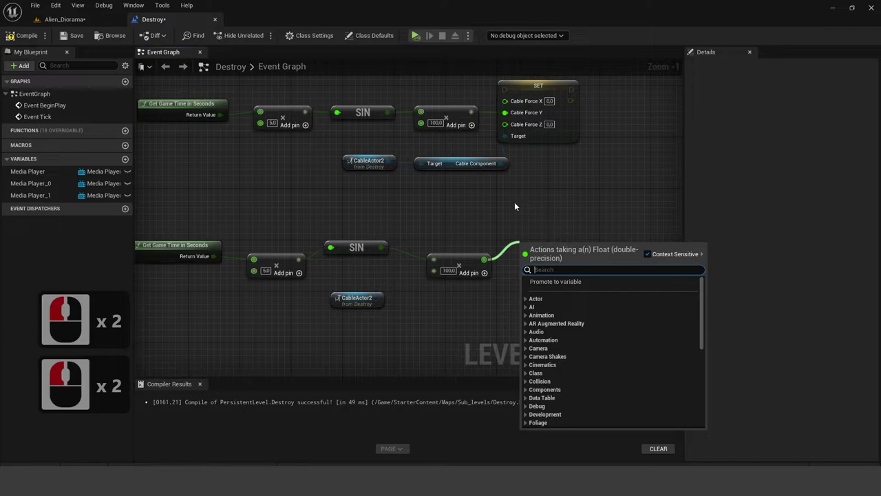
click(539, 211)
text(set ca)
text(le for)
text(e)
key(BackSpace)
click(651, 258)
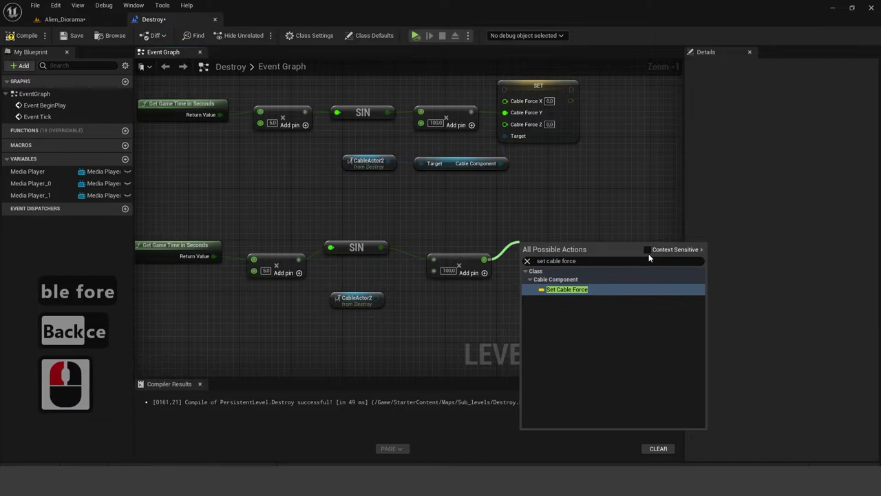
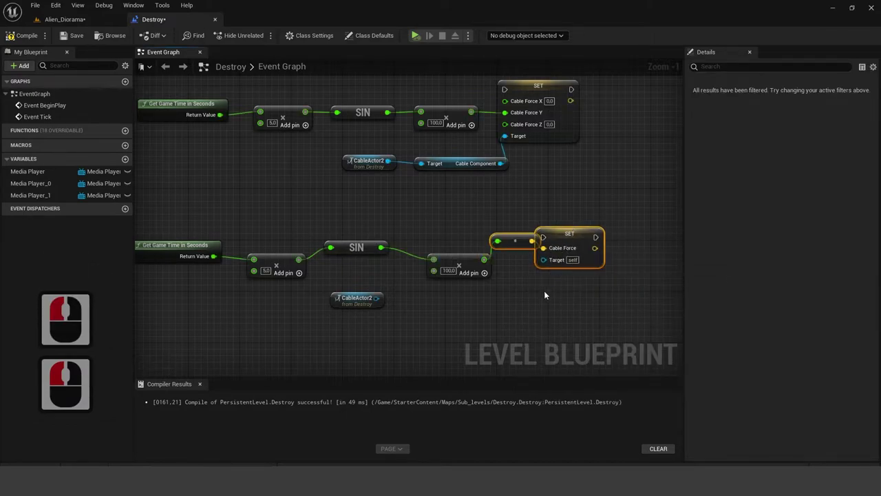
- Reposition the Set Cable Force node and select the float-to-vector conversion node
click(513, 249)
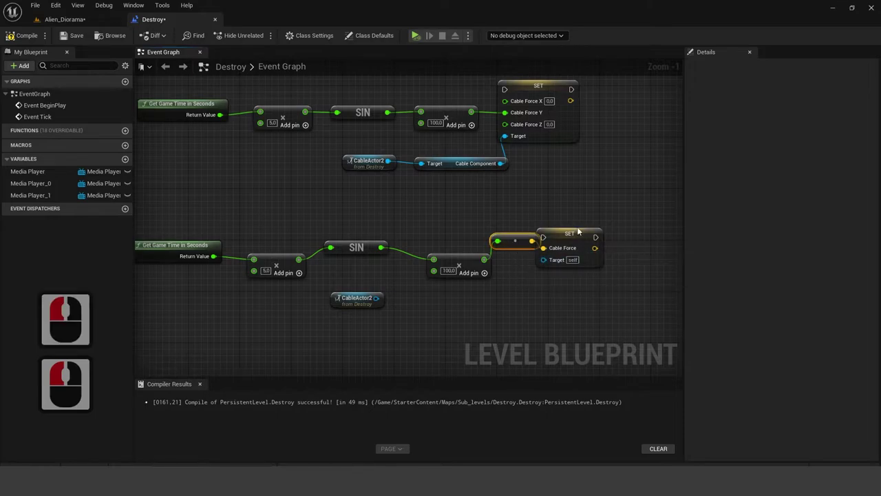
click(574, 214)
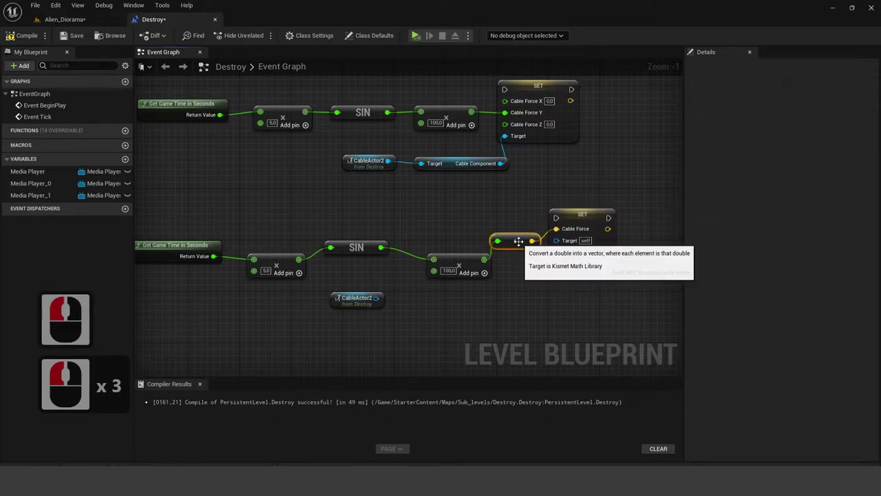
click(550, 234)
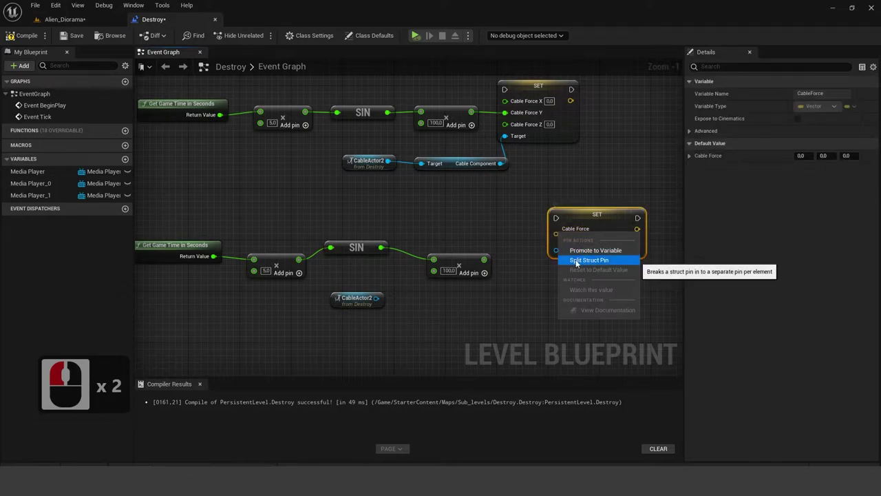
- Delete the conversion node and split Cable Force into X, Y and Z inputs
key(Delete)
click(592, 261)
right_click(515, 253)
click(537, 248)
click(515, 284)
text(target)
key(Return)
key(Delete)
- Get CableActor2's Cable Component and wire it as the Set Cable Force target
click(432, 292)
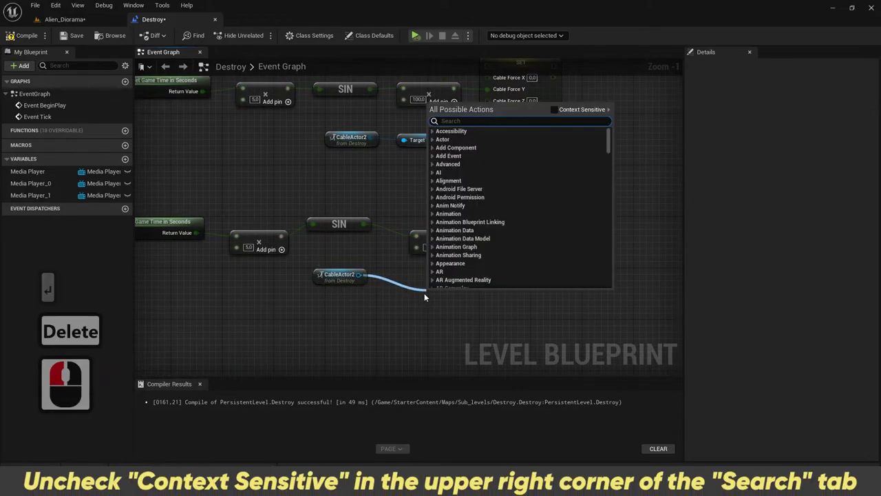
text(get cab)
text(le)
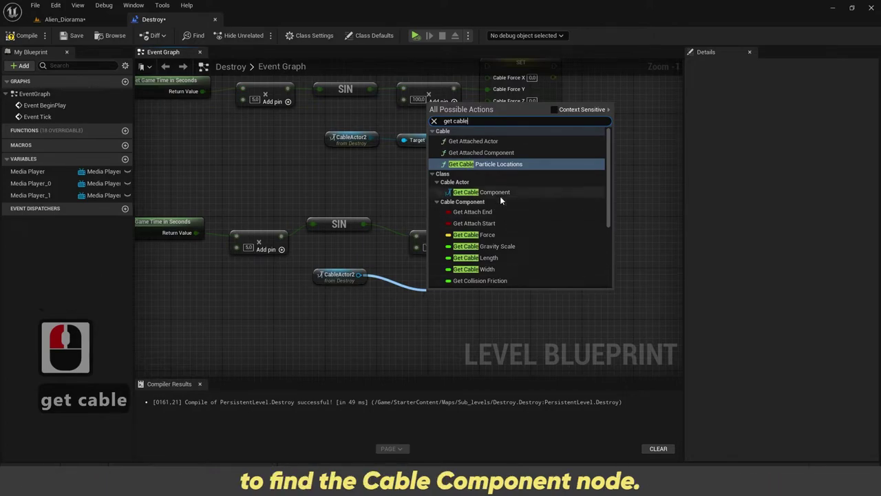
click(505, 197)
click(446, 295)
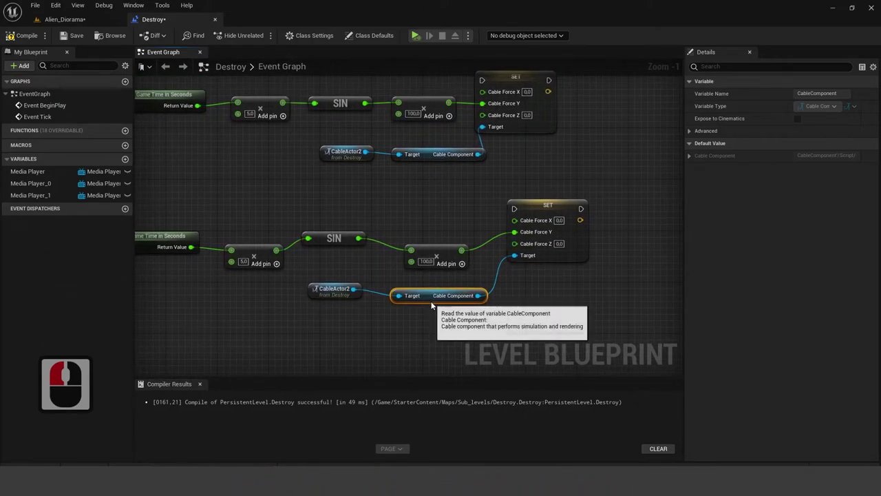
- Wire the multiply output to Cable Force Y and open an action search at Event Tick
right_click(409, 193)
click(621, 216)
right_click(577, 216)
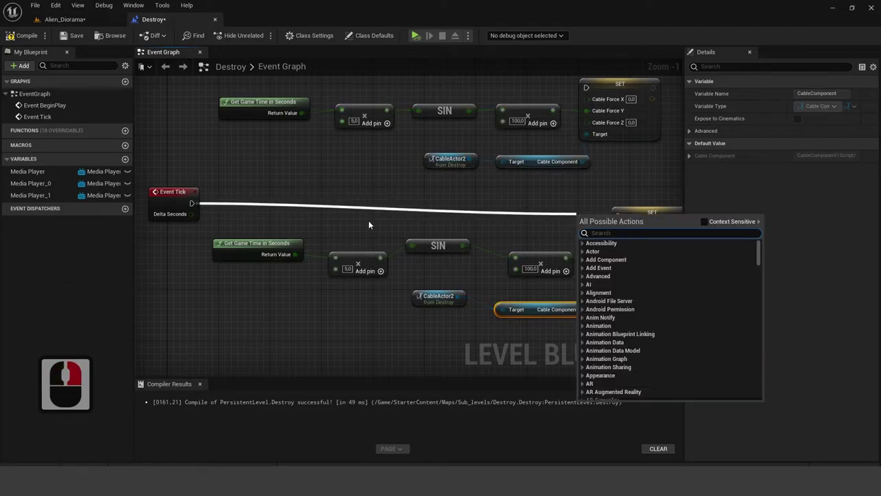
- Connect Event Tick to the SET node, compile, and play the Alien_Diorama level
click(59, 43)
click(72, 26)
click(205, 37)
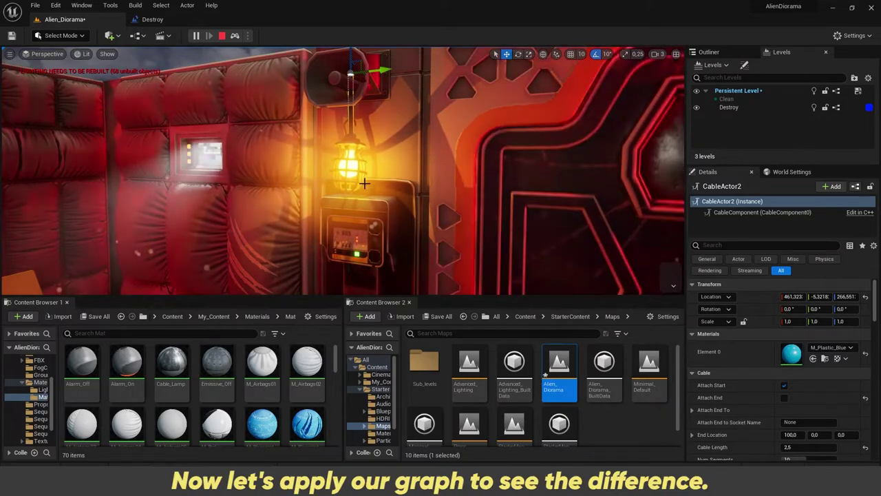
- Stop play, check the Destroy blueprint, then replay to watch the lamp swing
key(Escape)
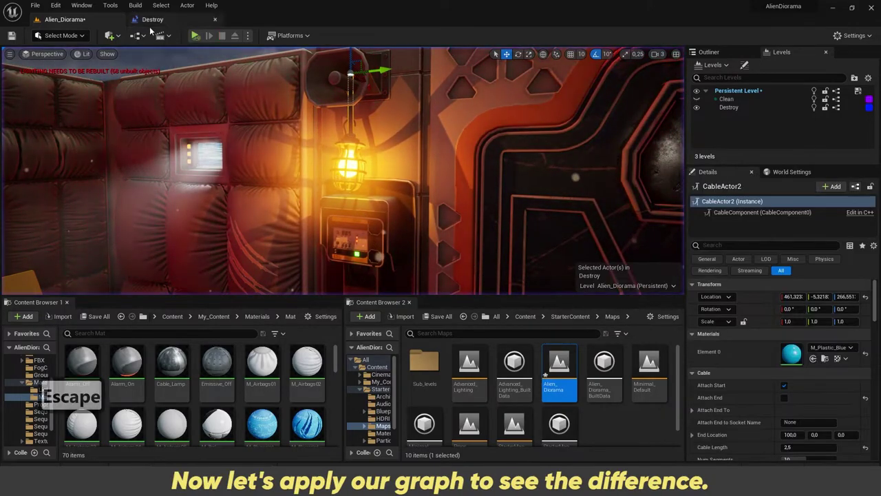
click(155, 23)
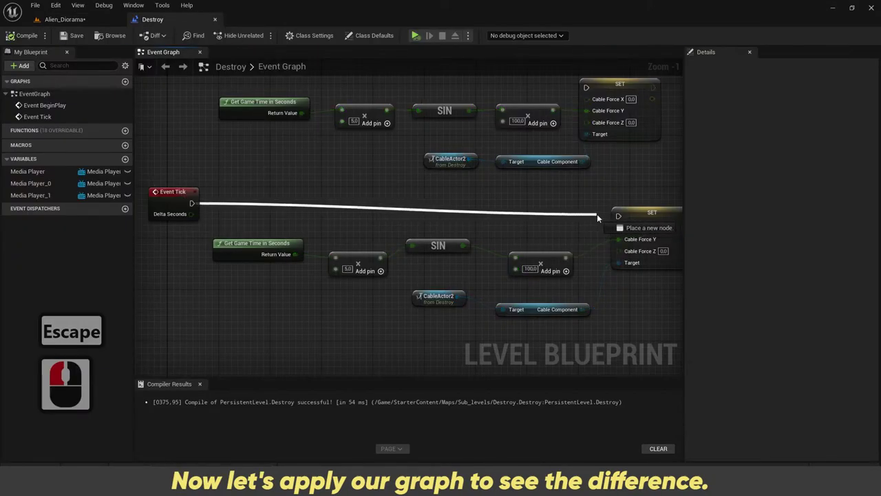
click(624, 218)
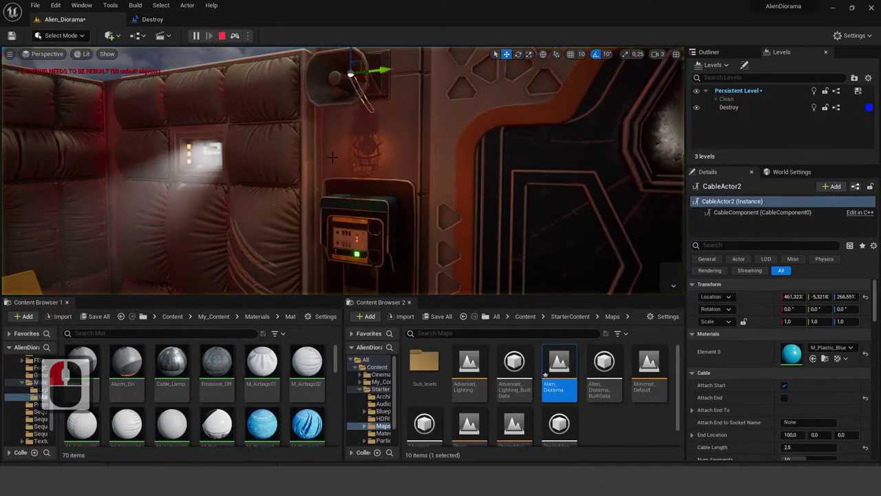
double_click(336, 155)
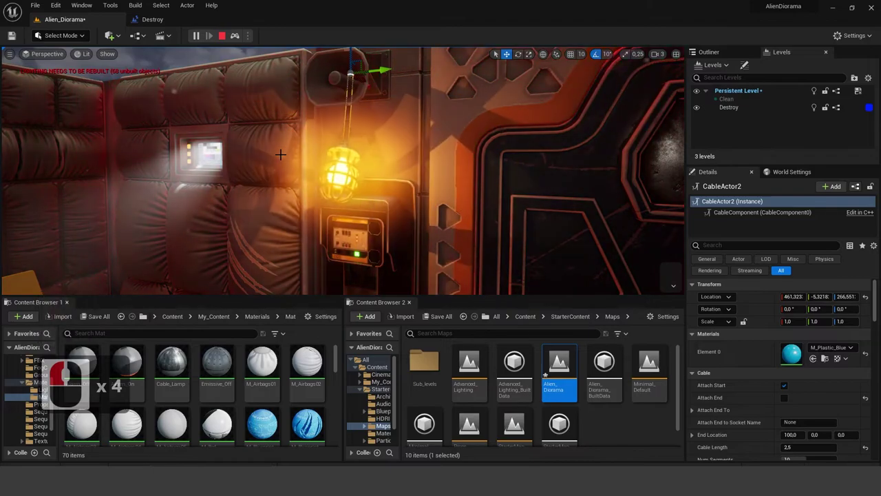
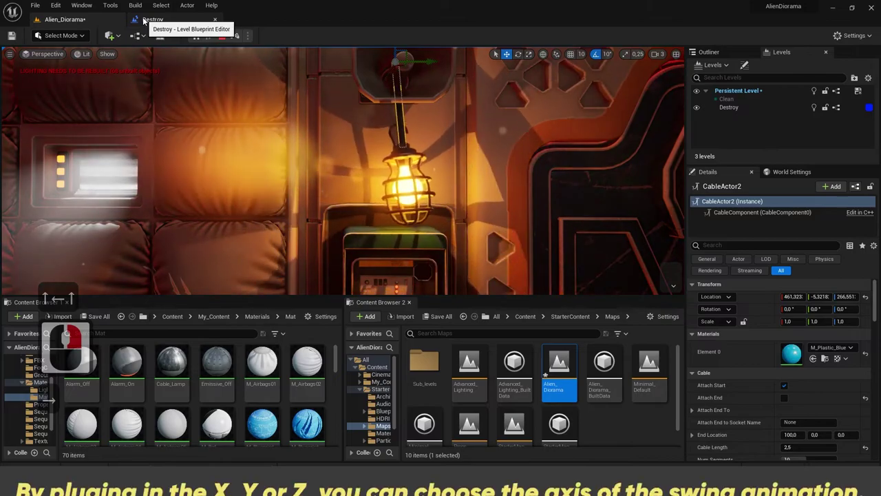
- Stop play, wire the multiply output to Cable Force X, and play the level again
key(Up)
right_click(172, 23)
click(420, 176)
right_click(428, 181)
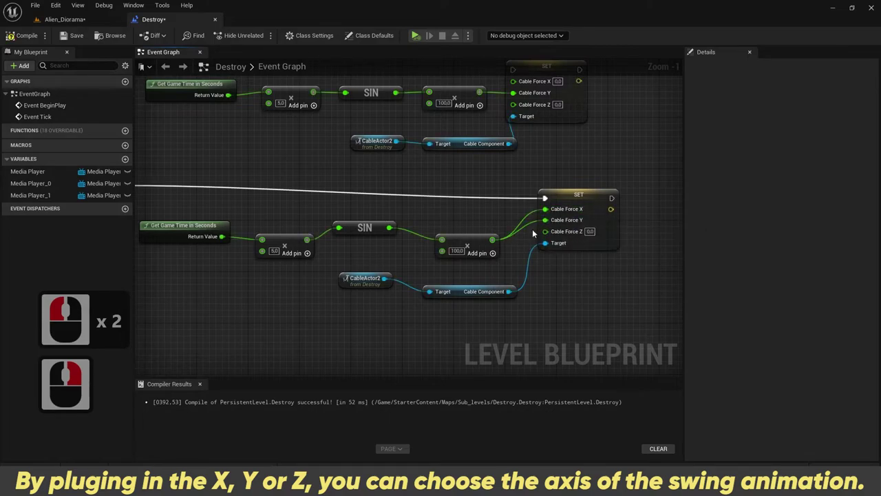
click(59, 39)
click(78, 42)
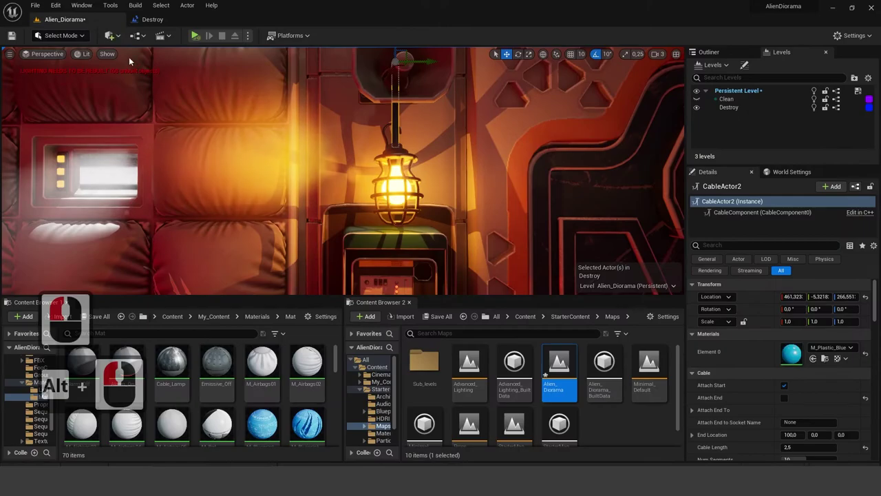